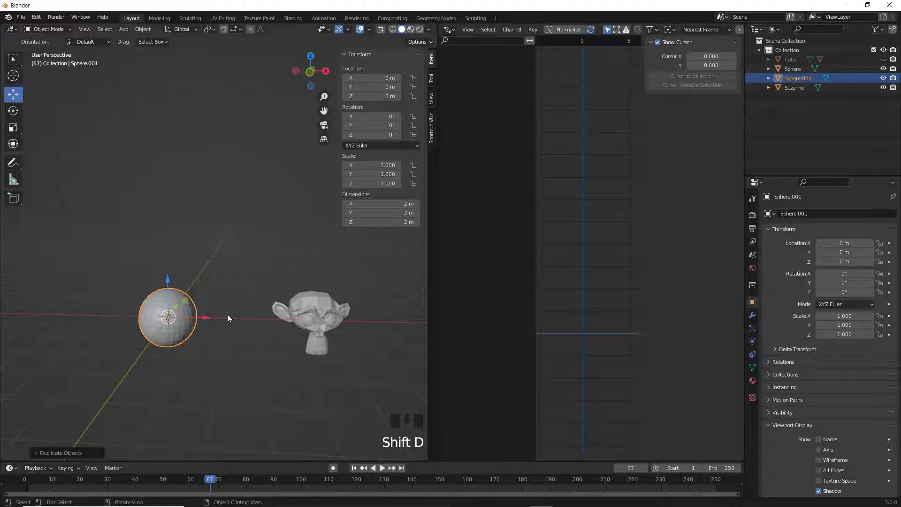
# Move Sphere.001 about 3.6 m along Y away from the original, then select the original sphere
pyautogui.click(180, 310)
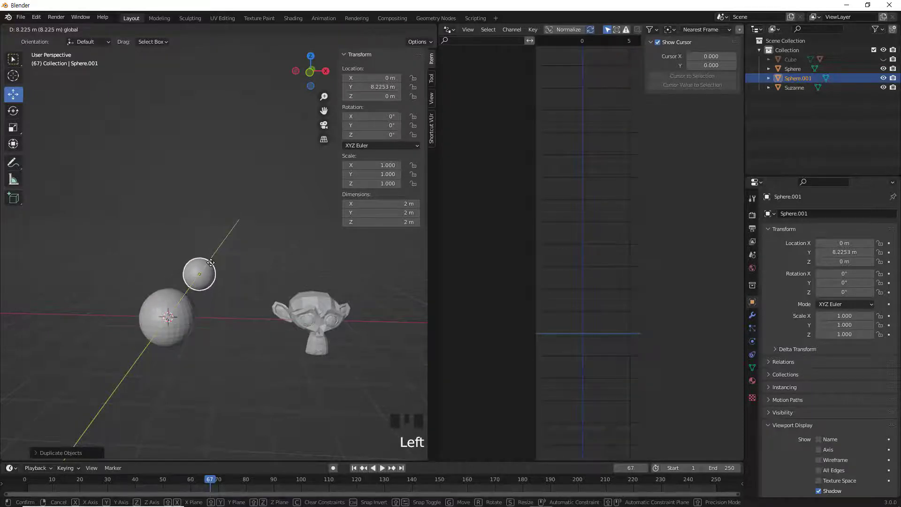
pyautogui.moveTo(231, 361); pyautogui.dragTo(225, 269)
pyautogui.click(224, 269)
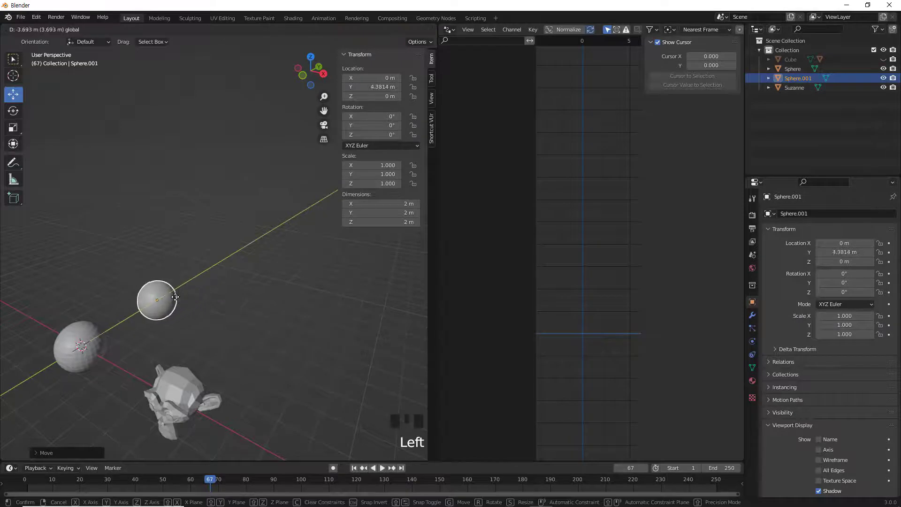
pyautogui.moveTo(295, 337); pyautogui.dragTo(115, 315)
pyautogui.click(115, 315)
pyautogui.click(157, 284)
pyautogui.click(108, 312)
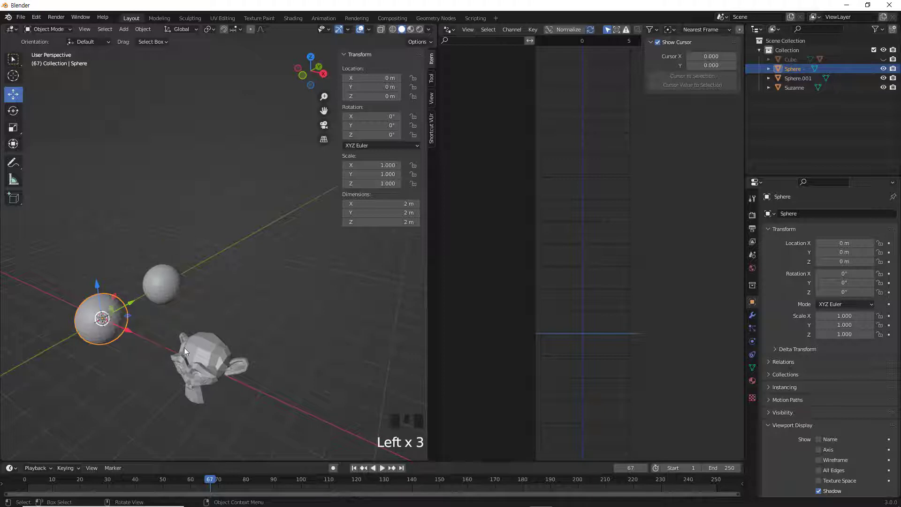
# Select the Suzanne monkey head sitting at 5 m along X
pyautogui.click(210, 351)
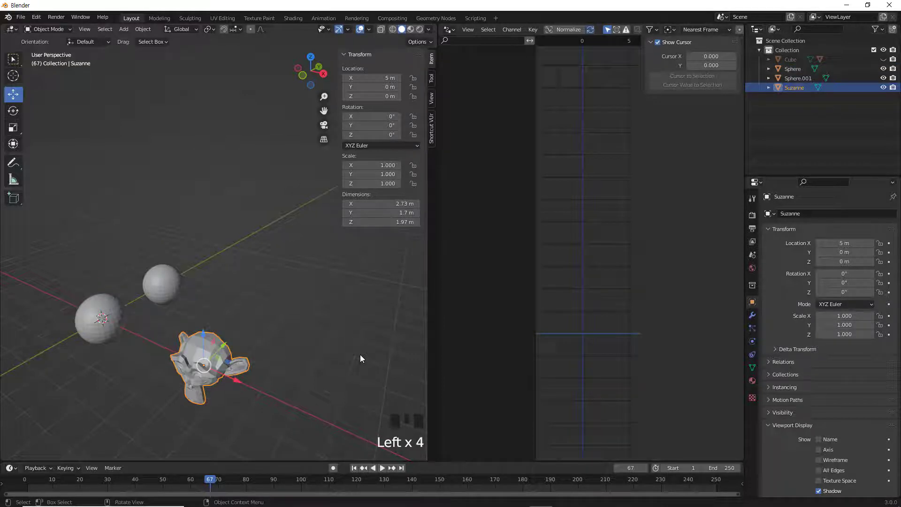
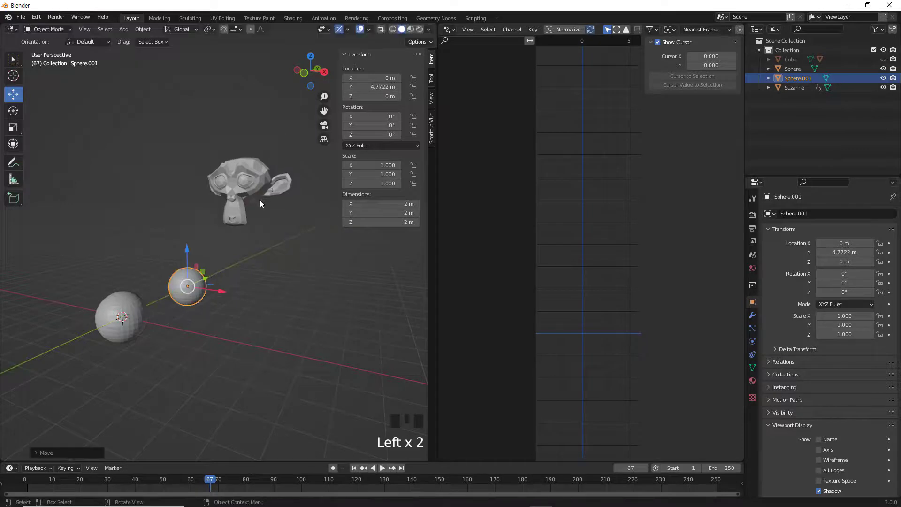
# Grab Sphere.001 and drop it in the foreground at X 5.381 m, Y -3.1273 m
pyautogui.click(210, 282)
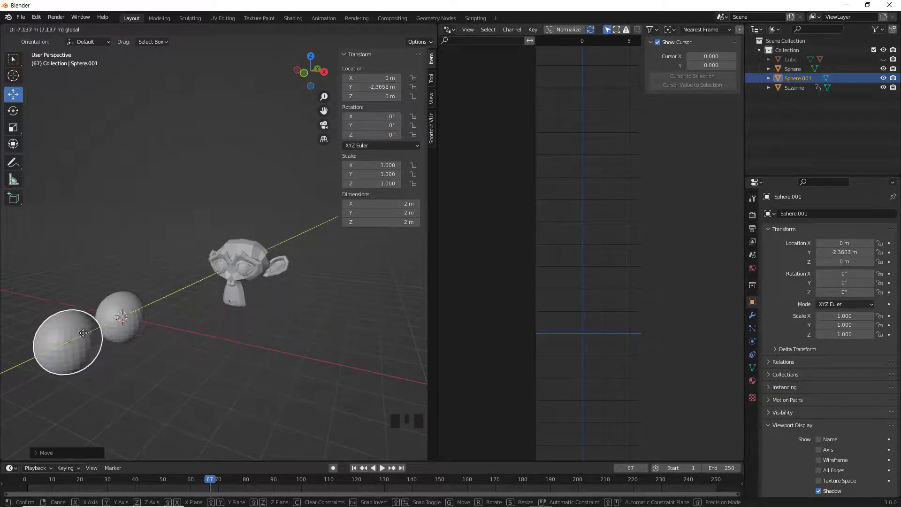
pyautogui.click(77, 364)
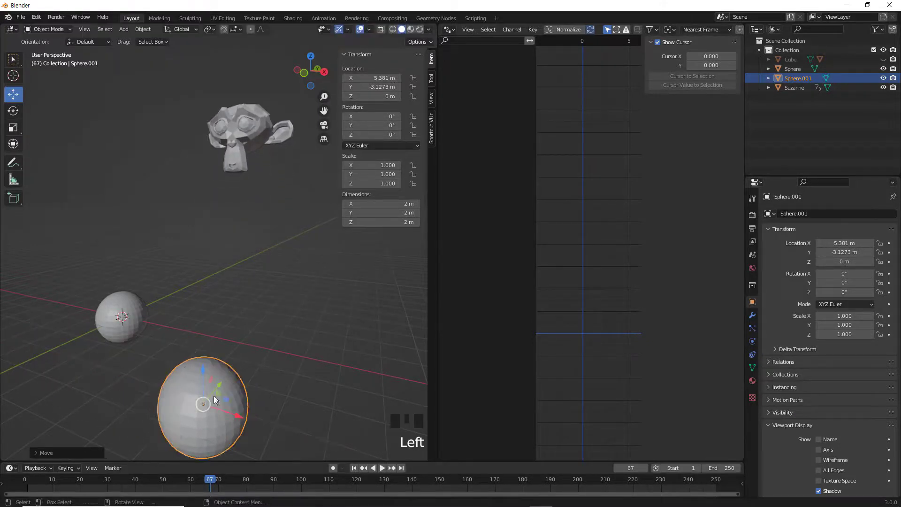
pyautogui.click(133, 306)
pyautogui.click(200, 383)
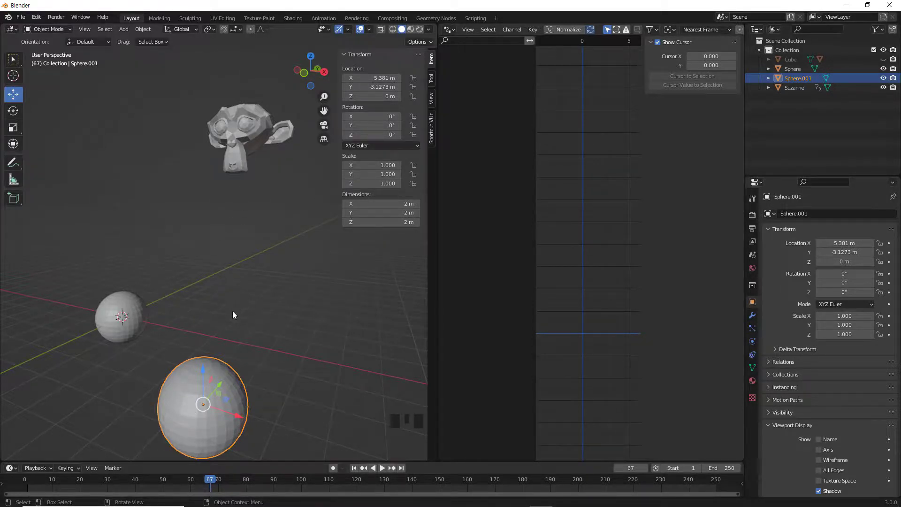
pyautogui.moveTo(273, 365); pyautogui.dragTo(273, 267)
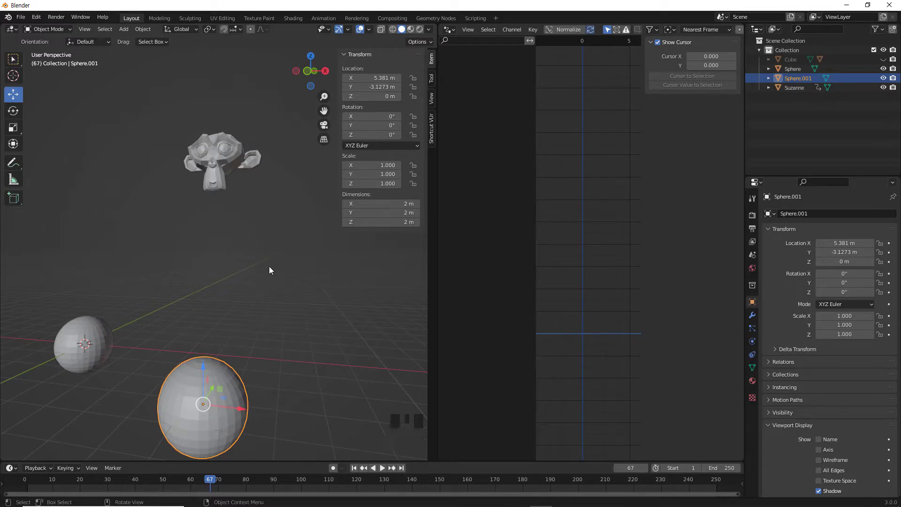